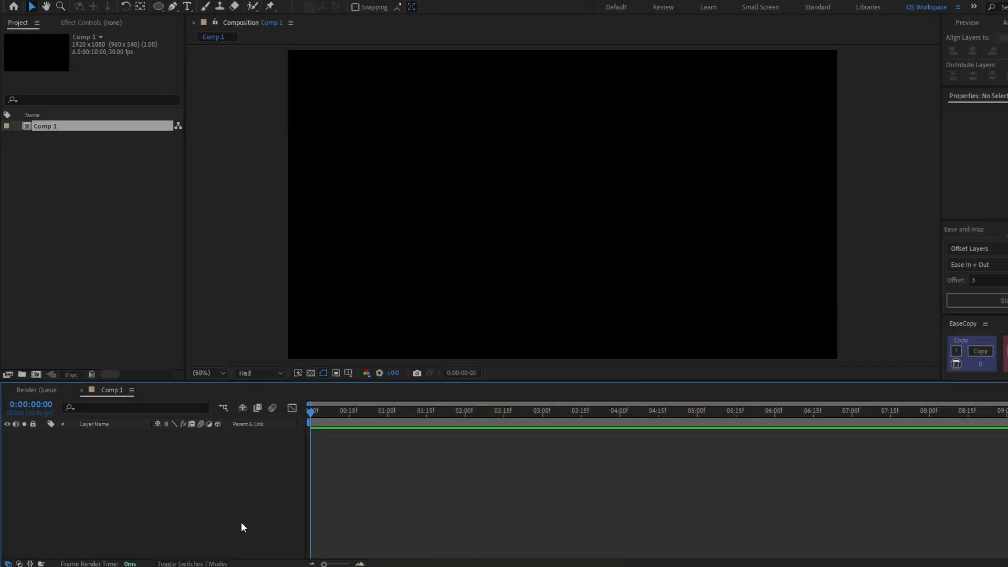
Create a new full-frame pale cyan solid layer named Stars.
left_click(244, 476)
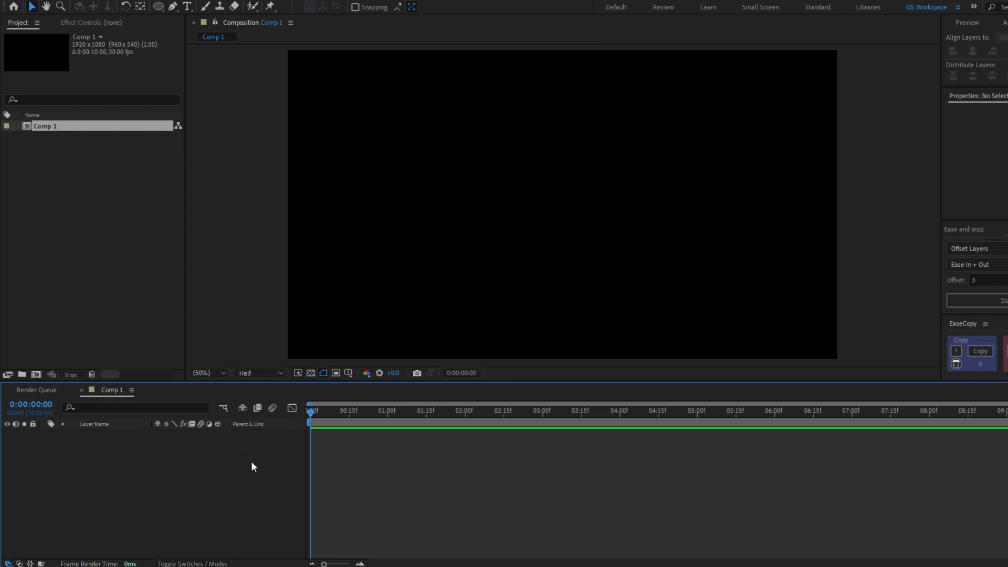
key("ctrl+y")
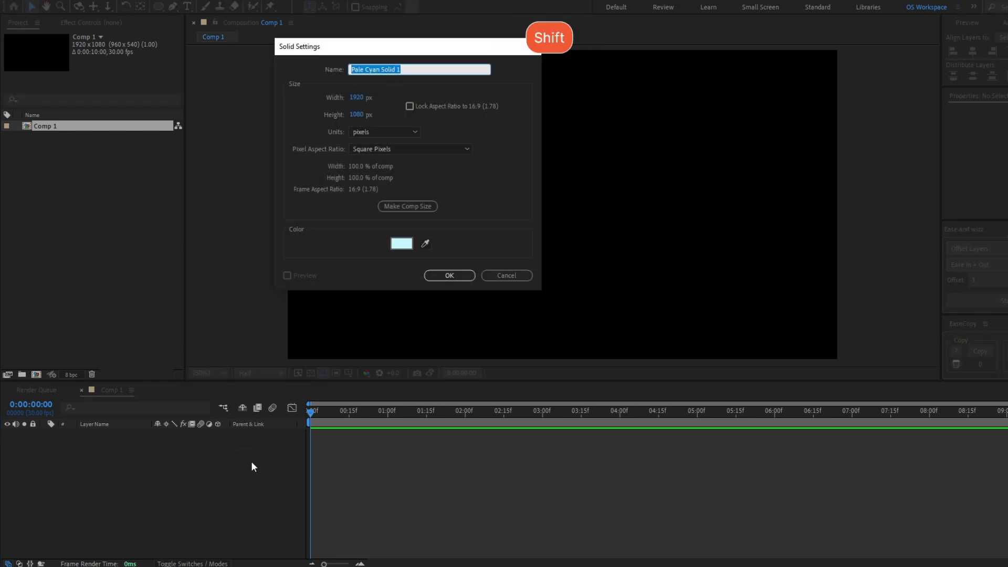
key("shift+s")
key("t")
key("a")
key("r")
key("s")
key("F3")
Apply the CC Ball Action effect to the Stars layer from the effect search.
key("ctrl+space")
key("c")
key("space")
key("b")
key("a")
key("l")
key("Return")
Set CC Ball Action Grid Spacing 5, Ball Size 25 and Scatter 1024 for small scattered star dots.
left_click(106, 61)
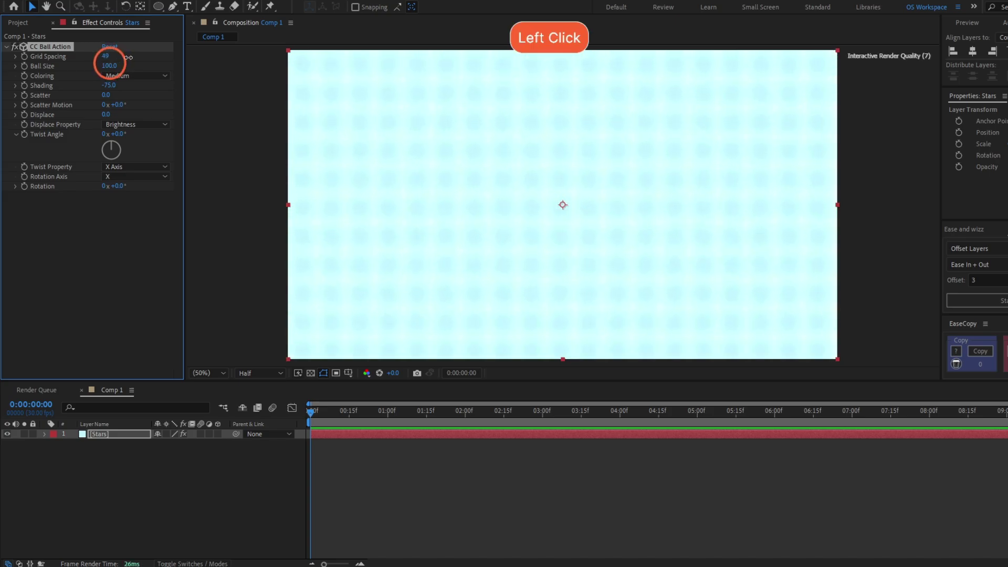
key("ctrl+z")
left_click(105, 97)
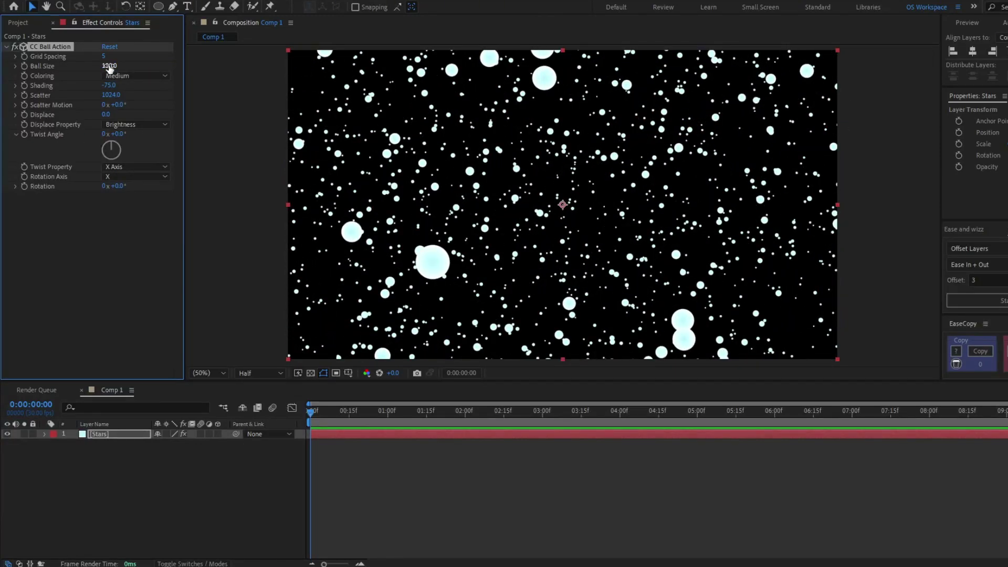
left_click(111, 68)
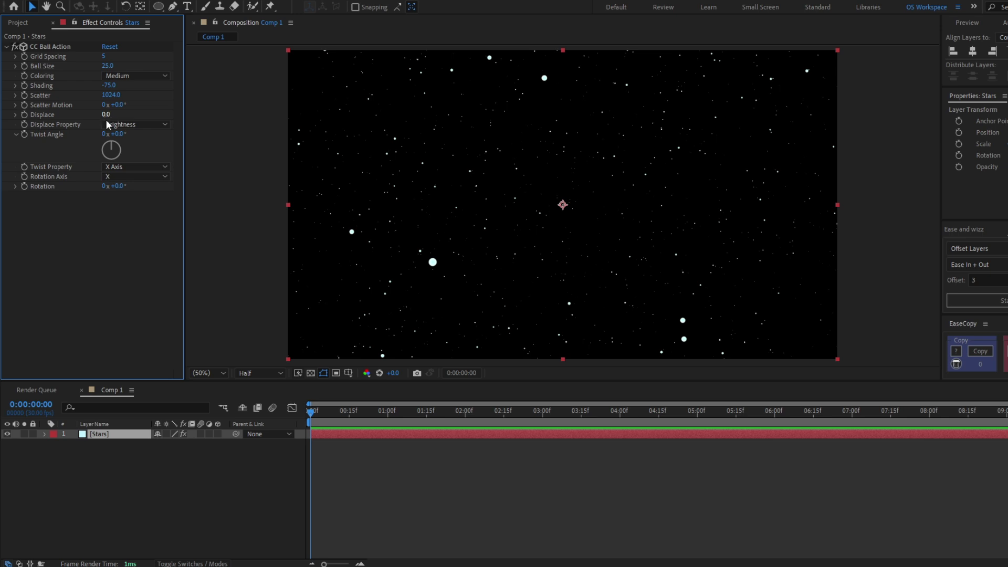
left_click(110, 115)
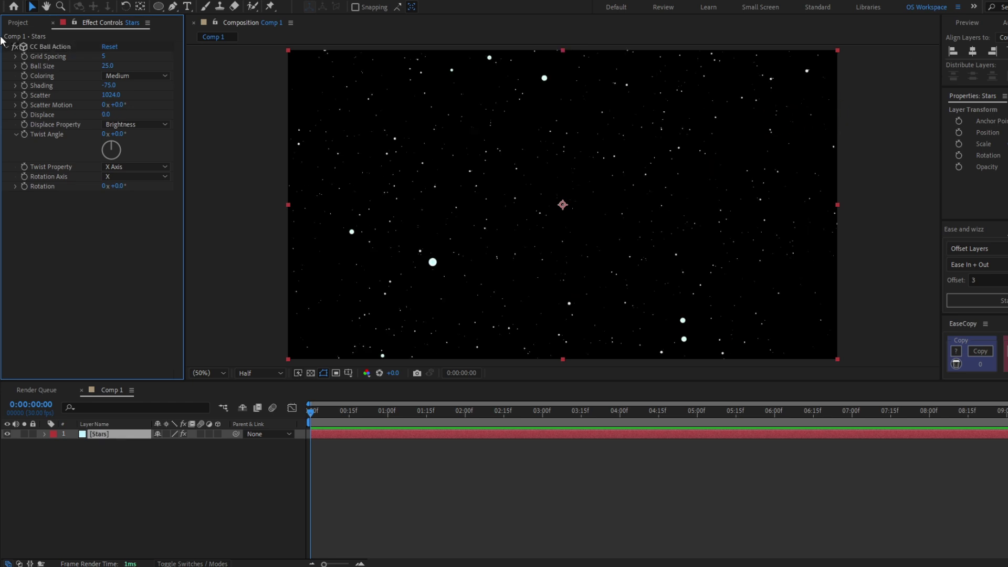
Collapse CC Ball Action and add a CC Cross Blur effect to Stars.
left_click(7, 49)
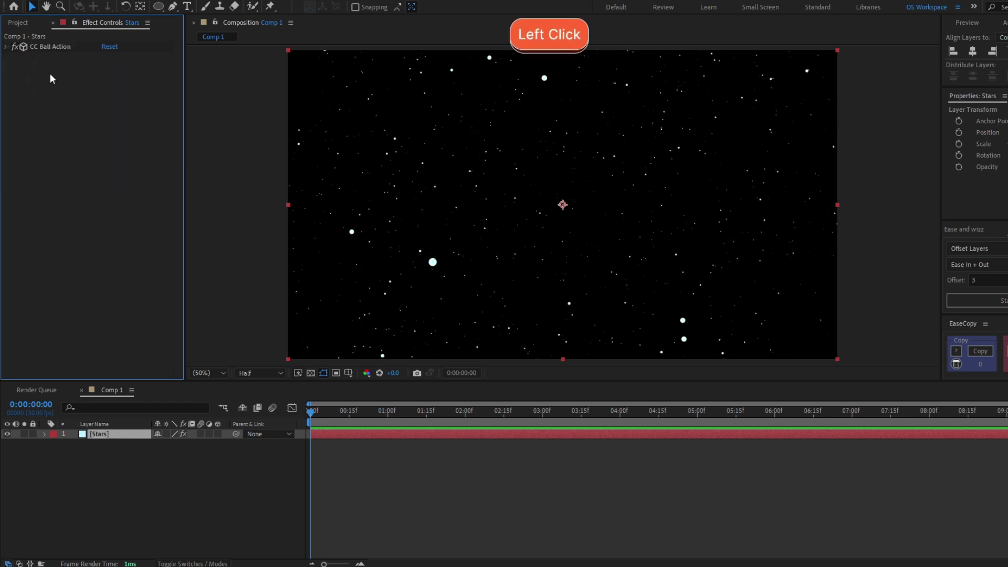
key("ctrl+space")
type("c + R + O")
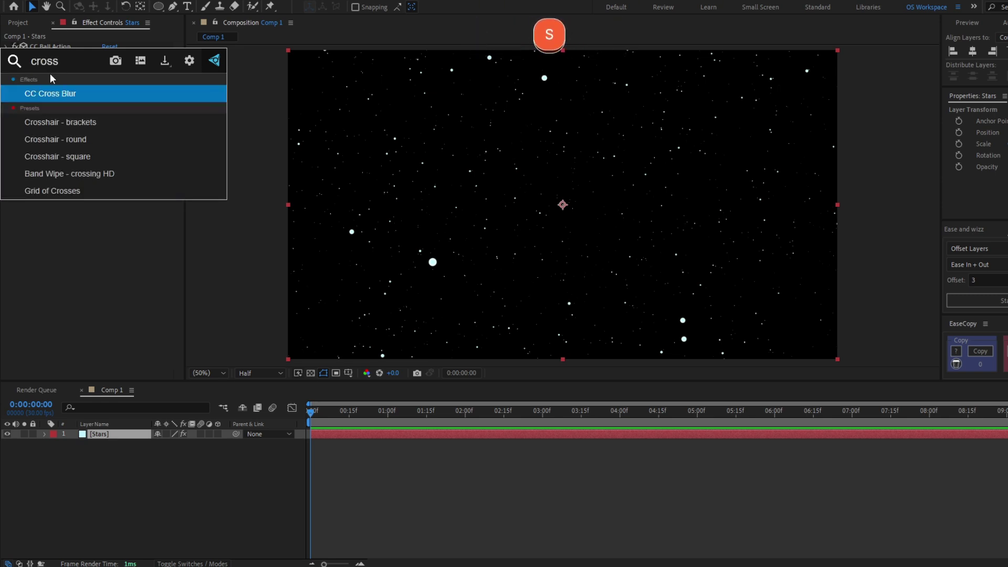
key("Return")
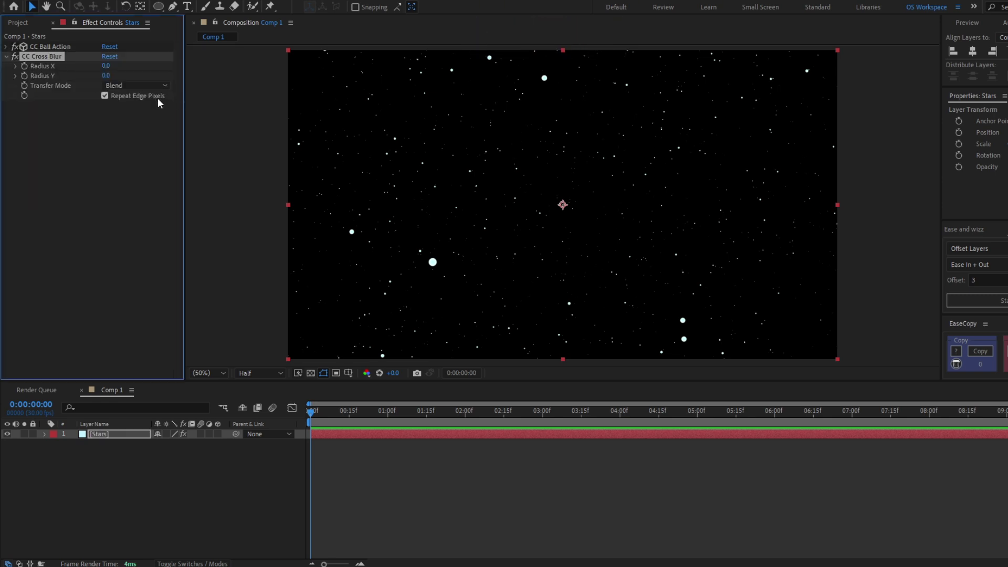
Try Cross Blur Radius X and Y at 10, then at 50.
left_click(104, 69)
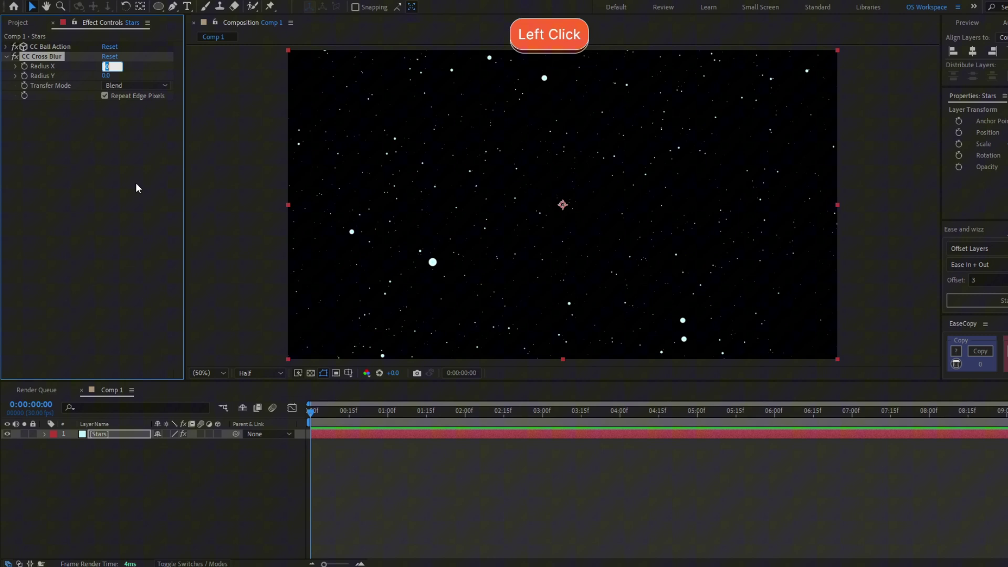
key("1")
key("0")
key("Tab")
key("1")
key("0")
key("Return")
left_click(105, 70)
key("5")
key("0")
key("Tab")
key("5")
key("0")
key("Return")
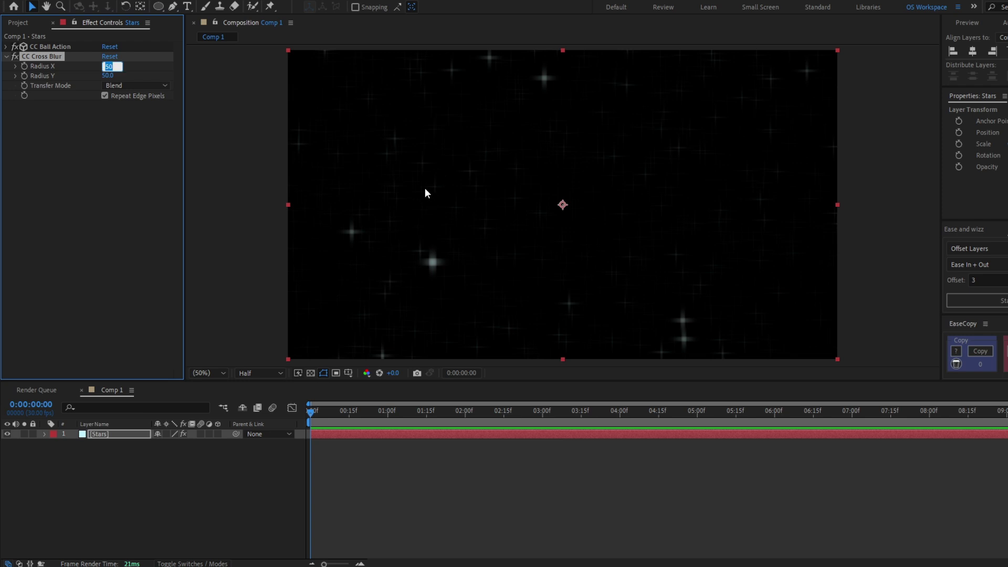
Settle both Cross Blur radii at 15 and collapse the effect settings.
key("1")
key("5")
key("Tab")
key("1")
key("5")
key("Return")
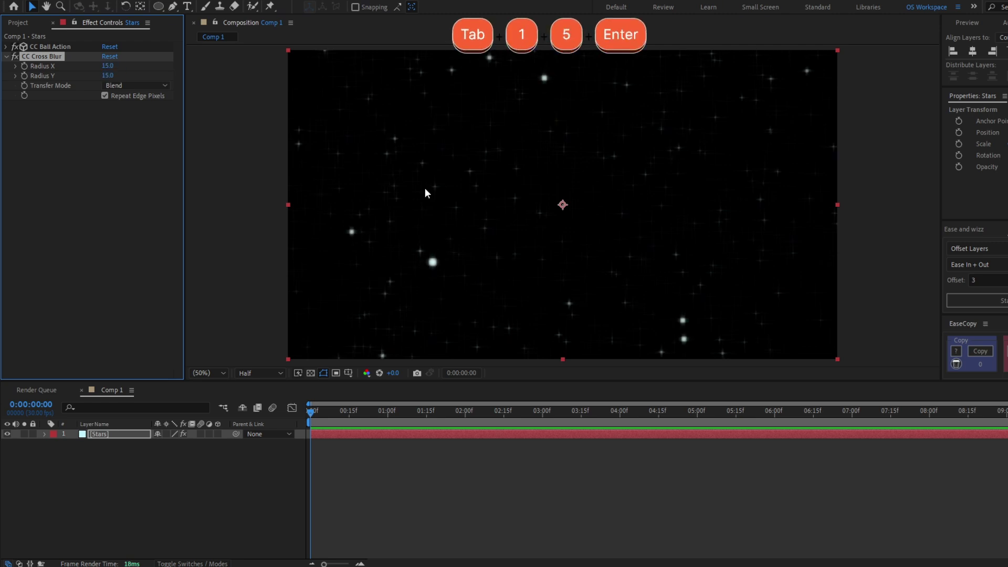
left_click(33, 113)
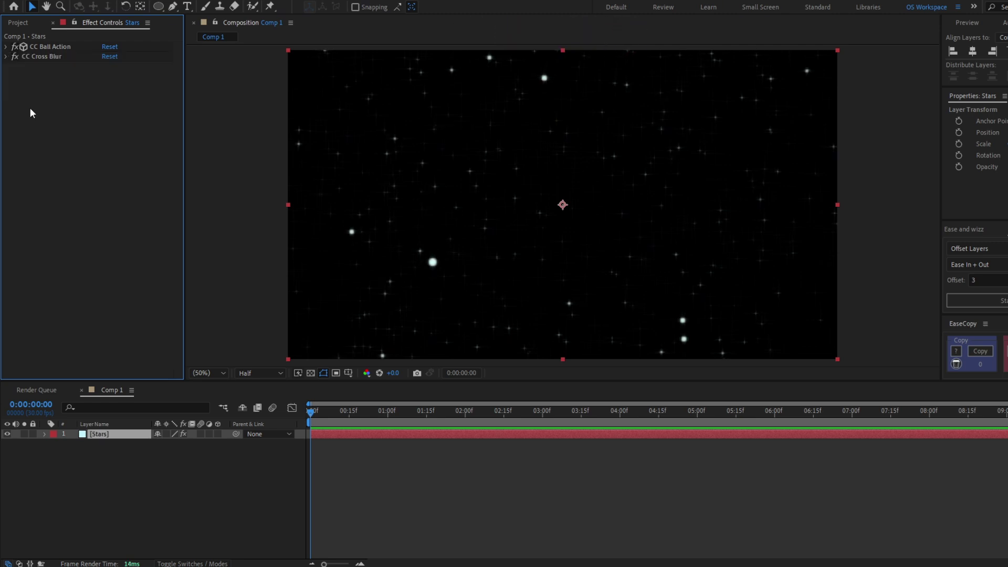
Add a Glow effect to the Stars layer from the effect search.
key("ctrl+space")
key("g")
key("l")
key("o")
key("w")
key("Return")
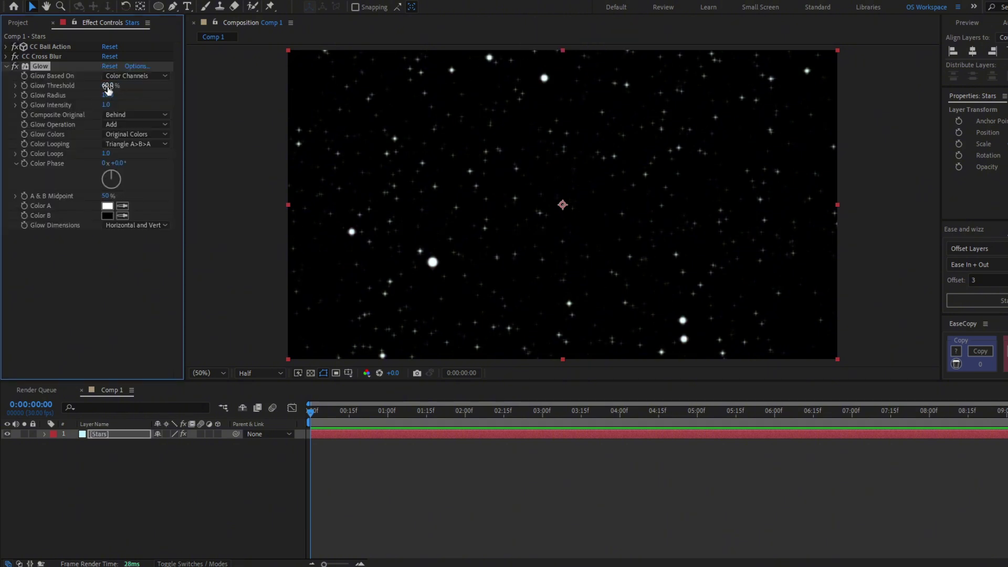
Set Glow Threshold 100% and Radius 53, duplicate it as Glow 2, and collapse the effects.
left_click(107, 90)
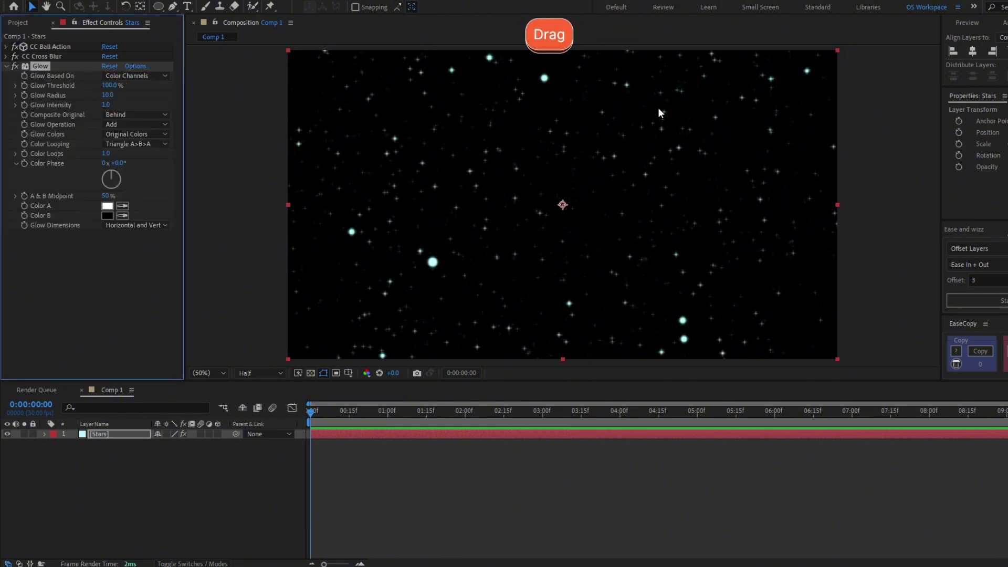
left_click(106, 97)
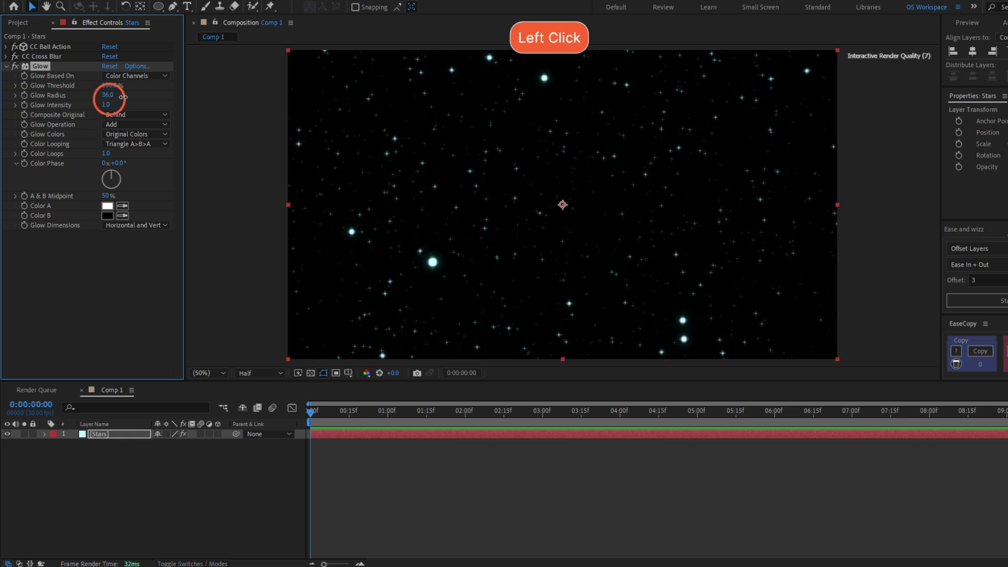
left_click(430, 243)
left_click(586, 197)
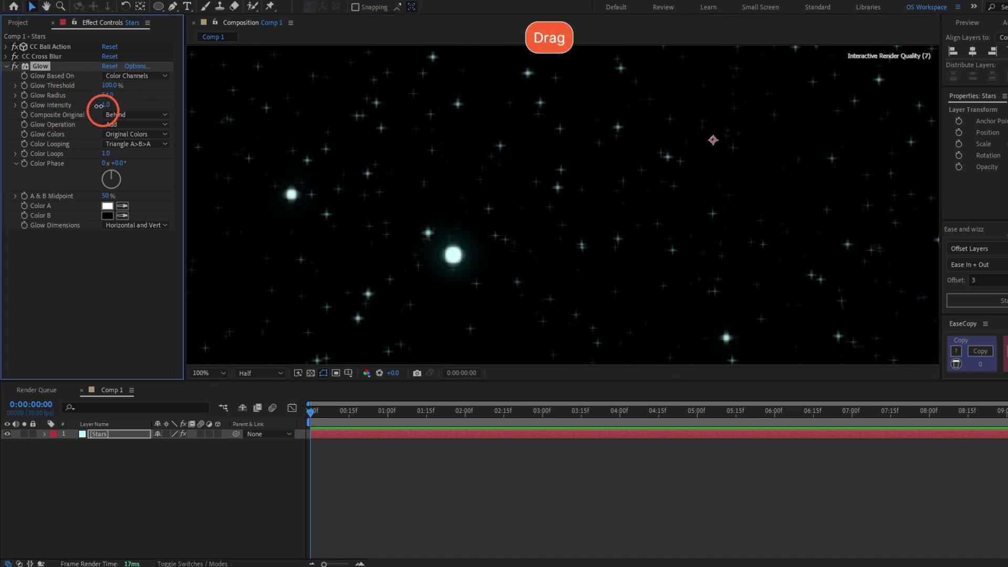
left_click(177, 121)
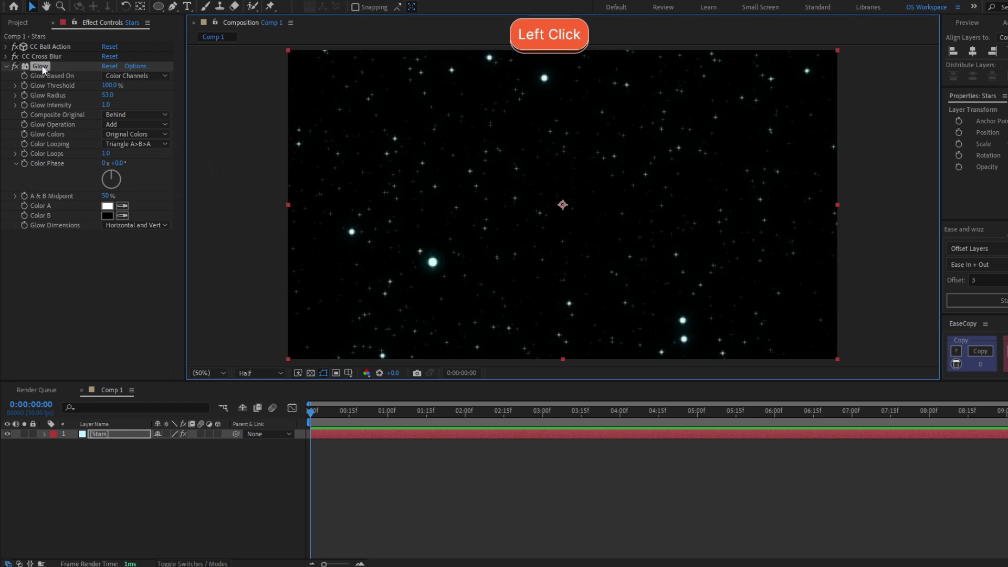
key("ctrl+d")
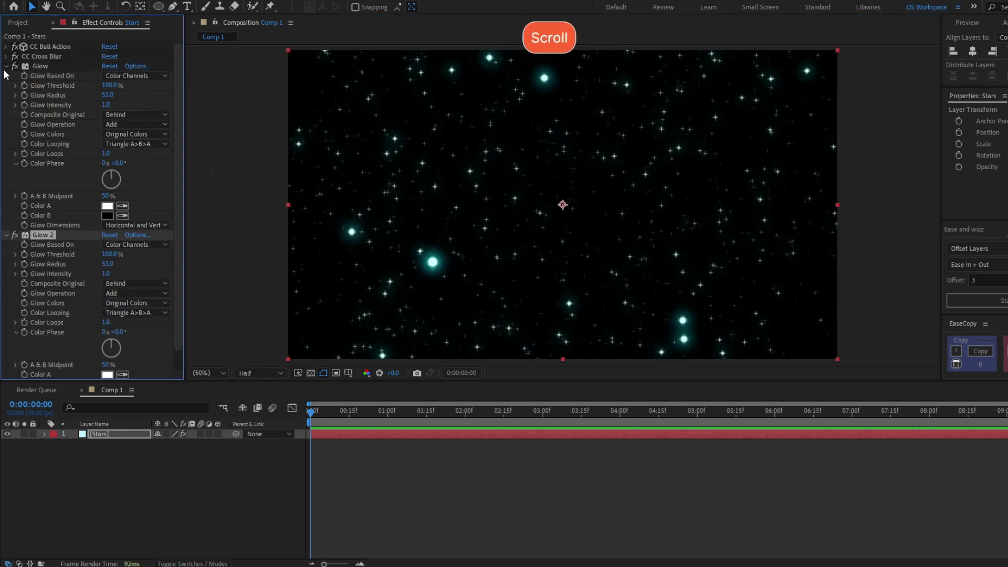
left_click(10, 71)
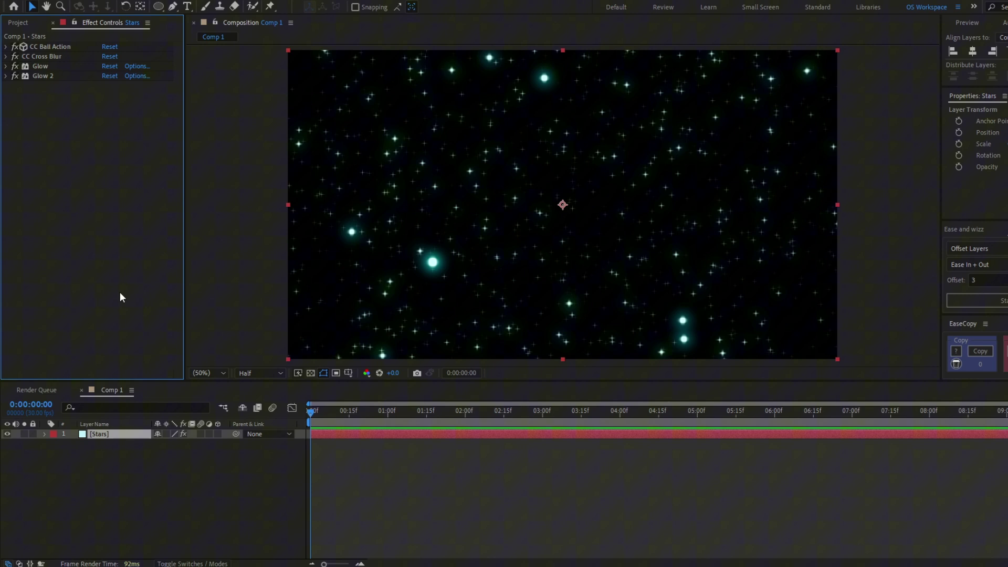
left_click(143, 437)
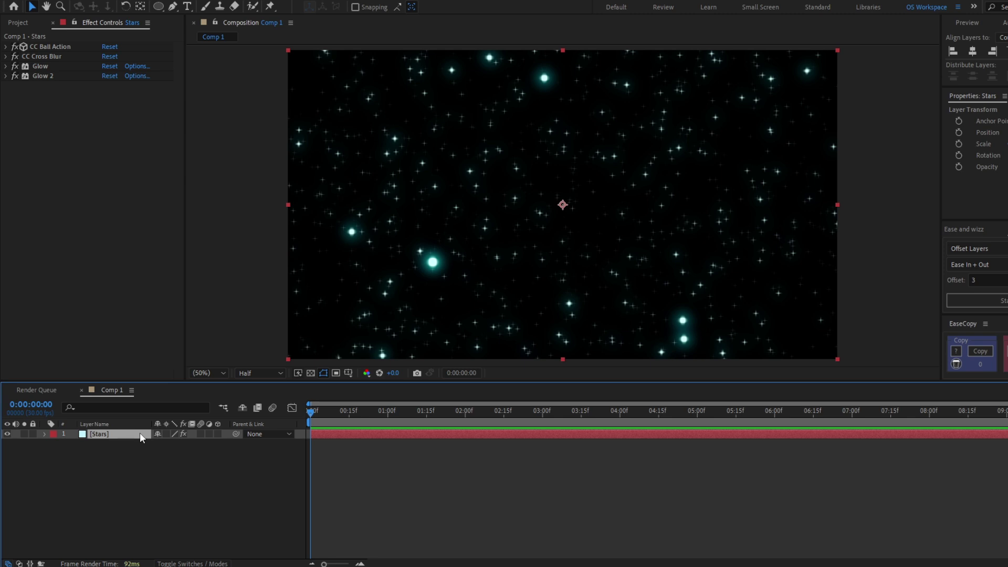
key("ctrl+shift+y")
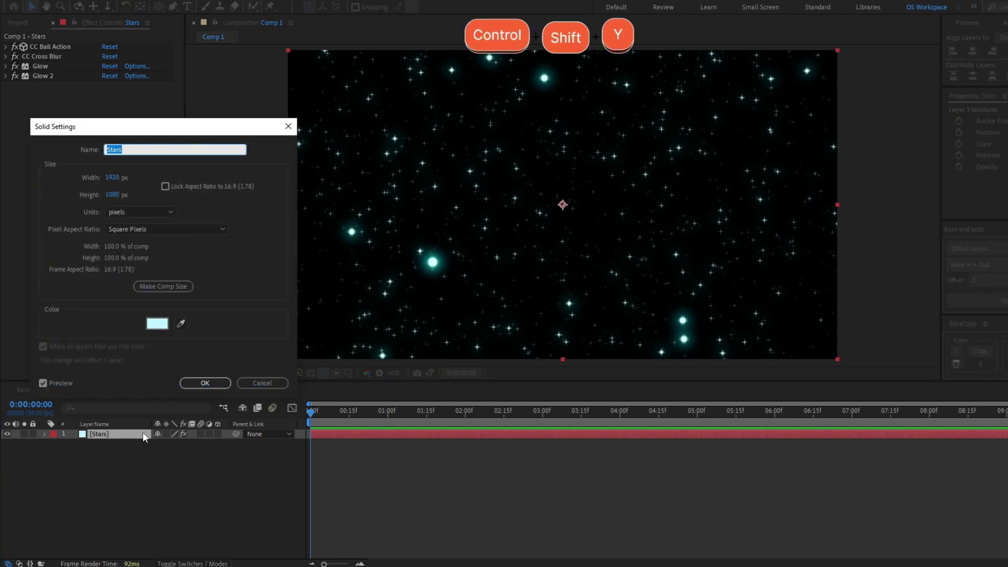
left_click(160, 329)
left_click(874, 344)
left_click(864, 343)
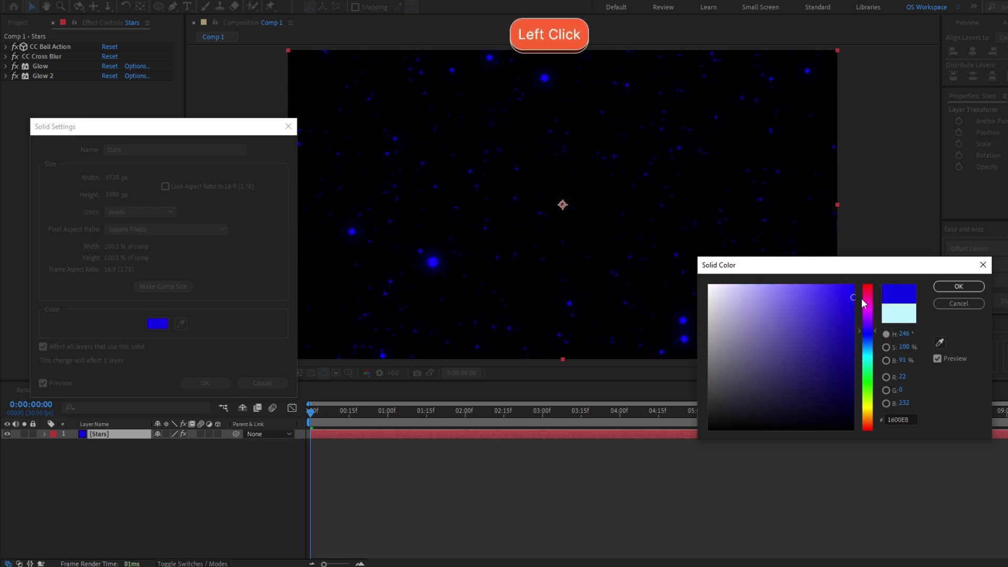
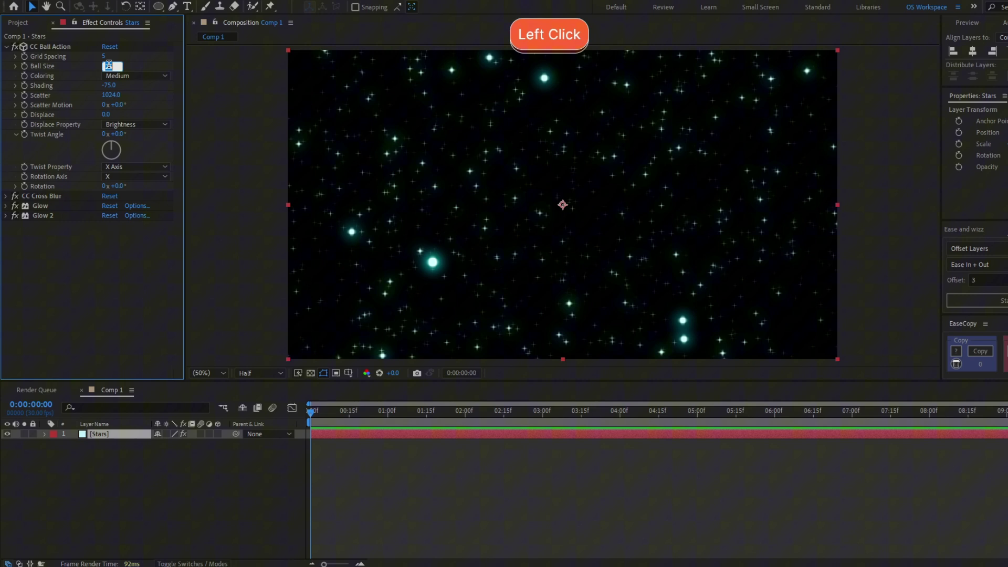
Set CC Ball Action Ball Size to 20, collapse the Stars effects and deselect the layer.
key("2")
key("0")
key("Return")
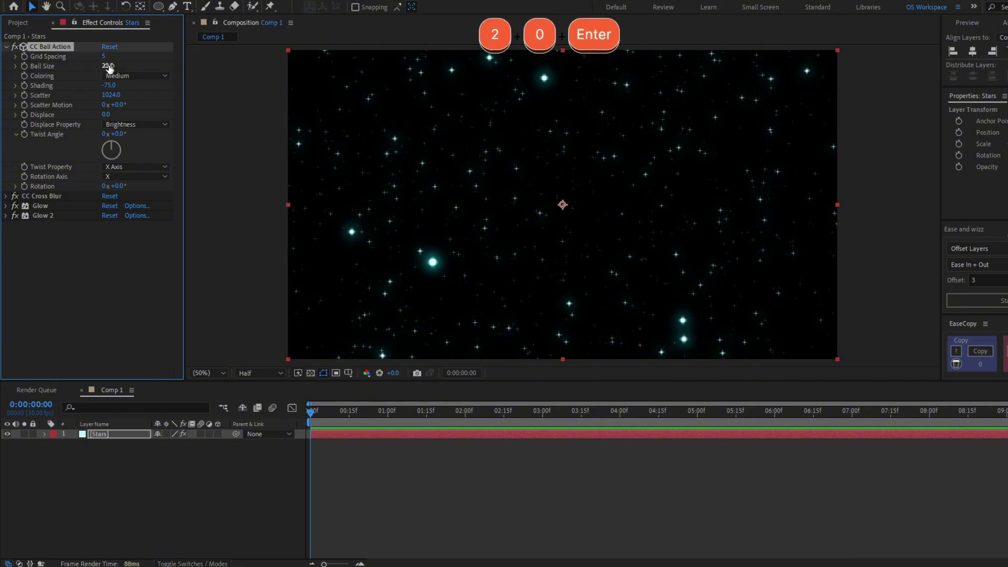
left_click(133, 461)
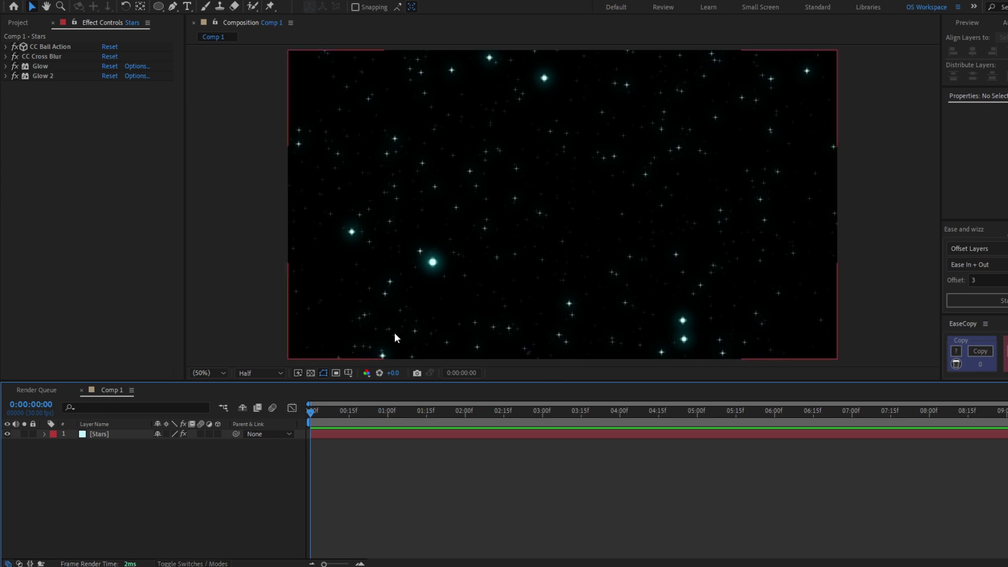
left_click(207, 500)
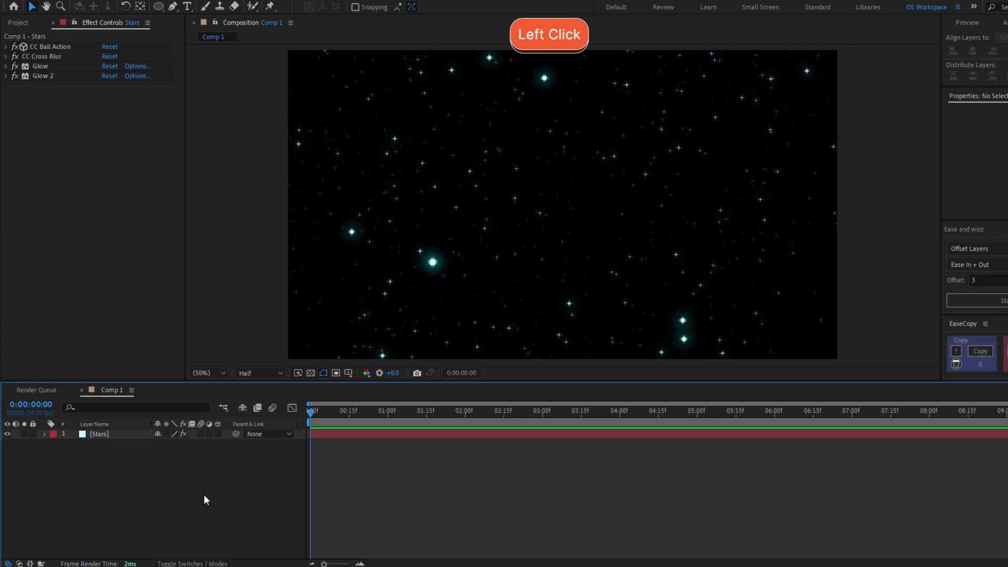
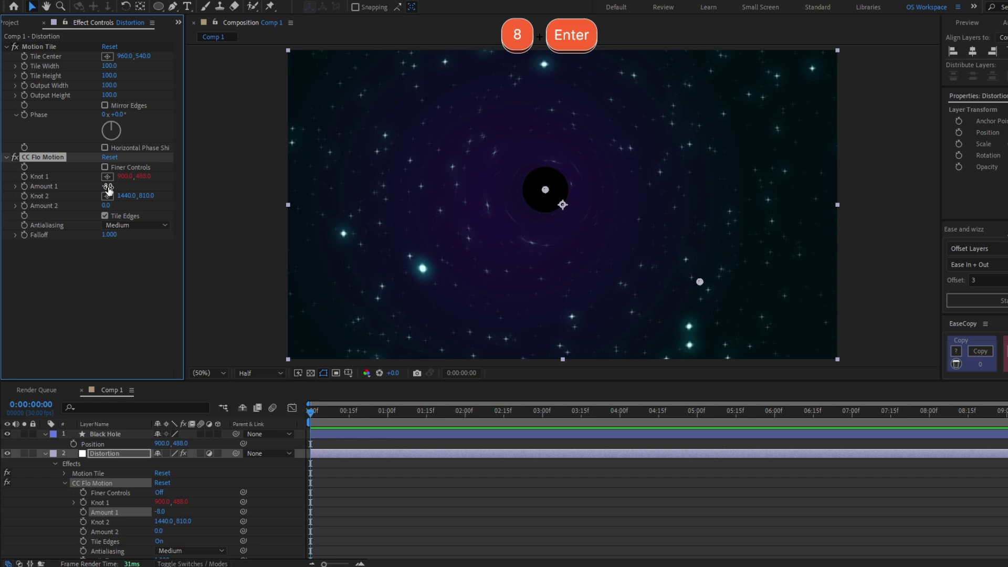
Drag the Black Hole around the comp to confirm the star swirl follows it.
left_click(123, 451)
Select the Black Hole circle and apply Gaussian Blur to it.
left_click(504, 150)
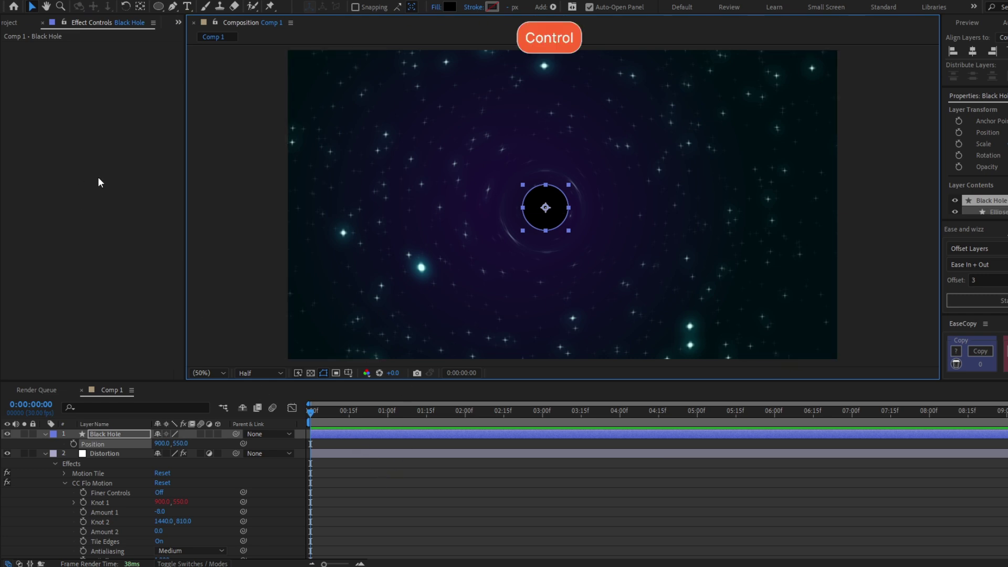
key("ctrl+space")
type("g")
key("Down")
key("Return")
Adjust the Black Hole's Blurriness, trying 10, without repeating edge pixels.
left_click(107, 58)
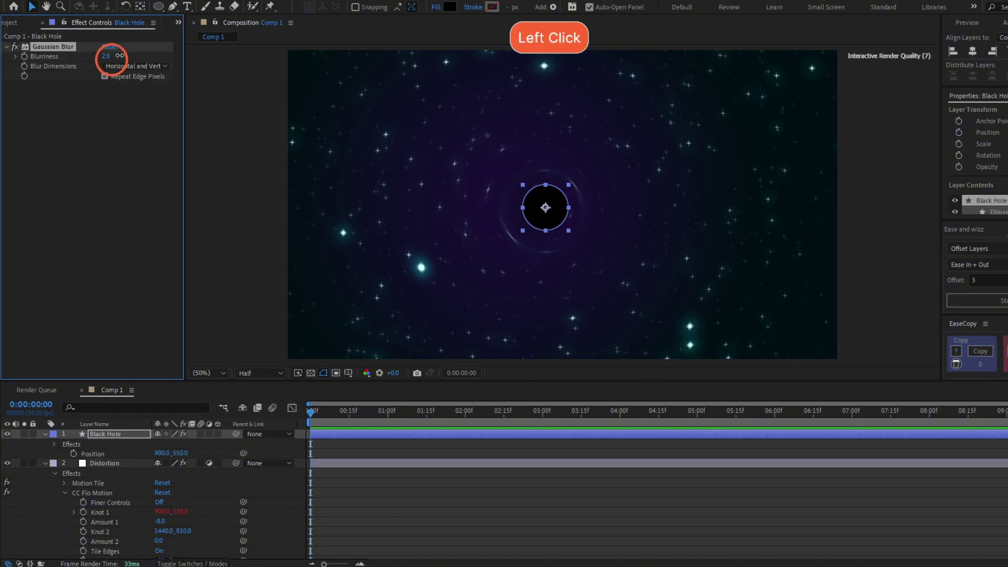
left_click(149, 57)
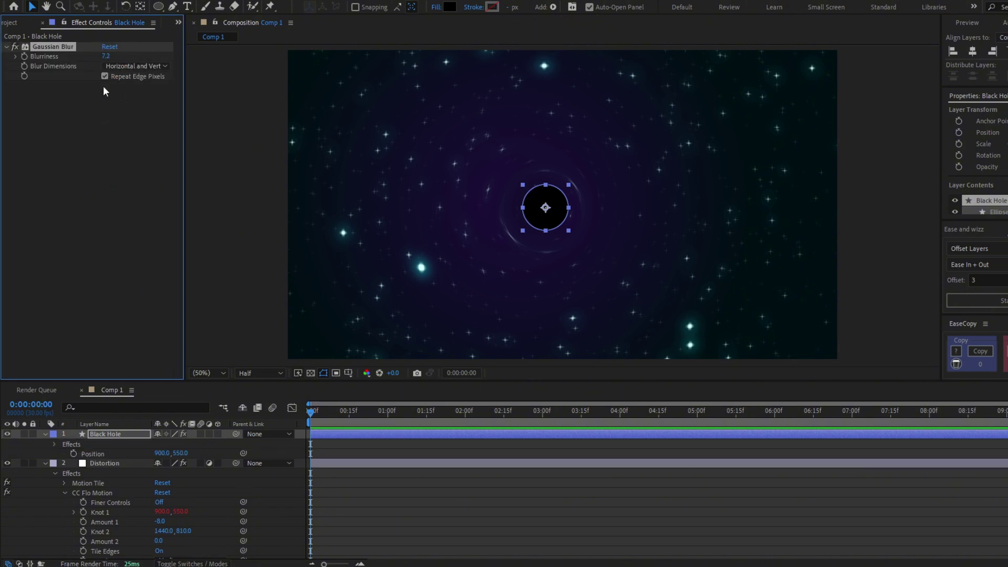
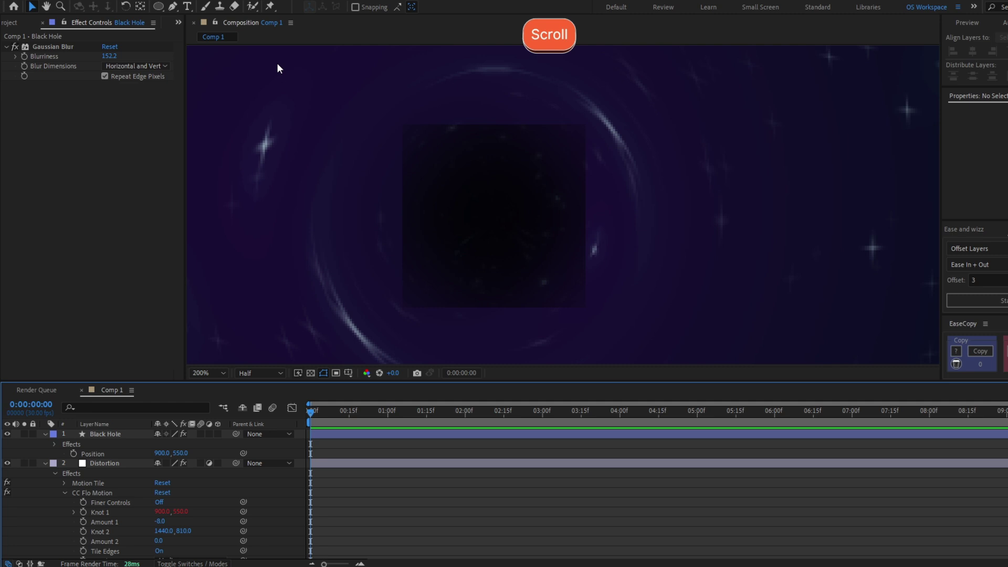
left_click(111, 82)
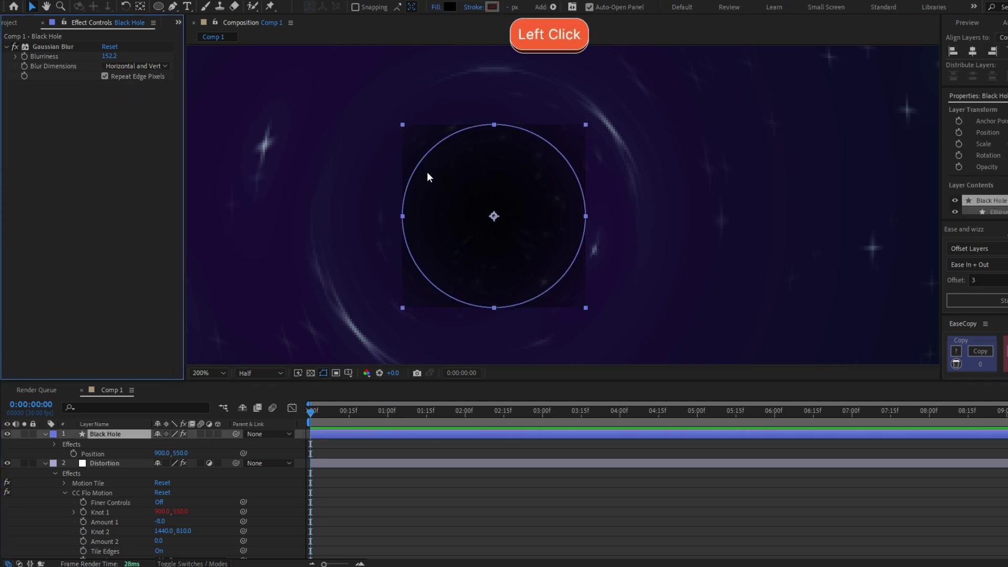
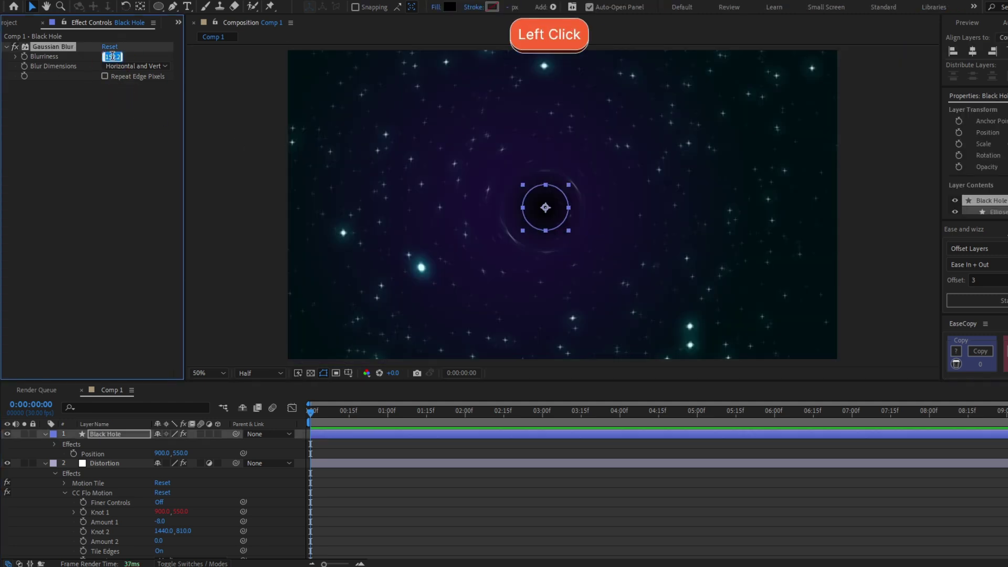
key("1")
key("0")
key("Return")
left_click(646, 550)
left_click(107, 58)
Set the Black Hole's Blurriness to 50, then raise it to 70.
key("5")
key("0")
key("Return")
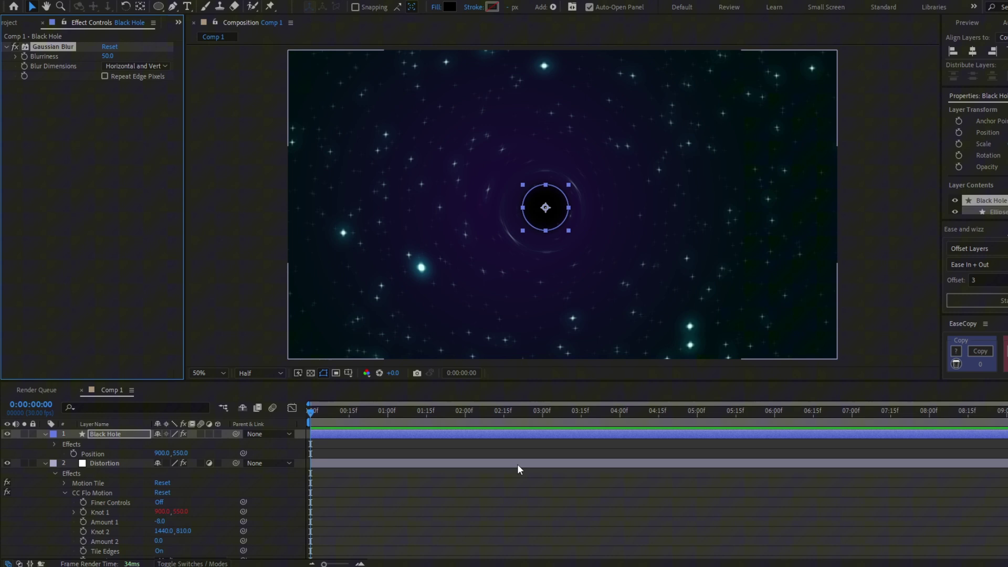
left_click(575, 541)
key("p")
Reveal the Black Hole's Position, test position keyframes with a three-second RAM preview, and select the keyframes.
left_click(349, 452)
key("p")
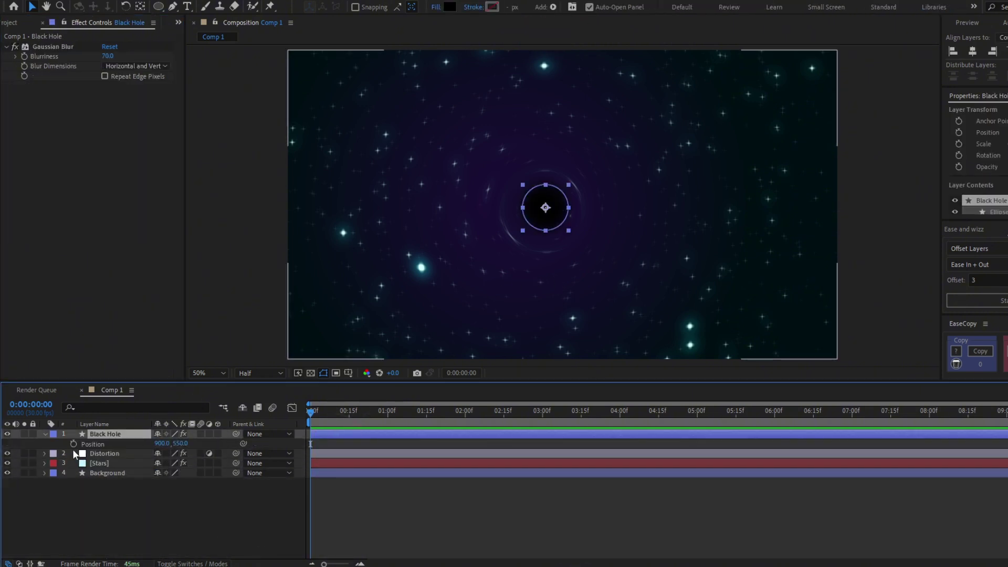
left_click(74, 442)
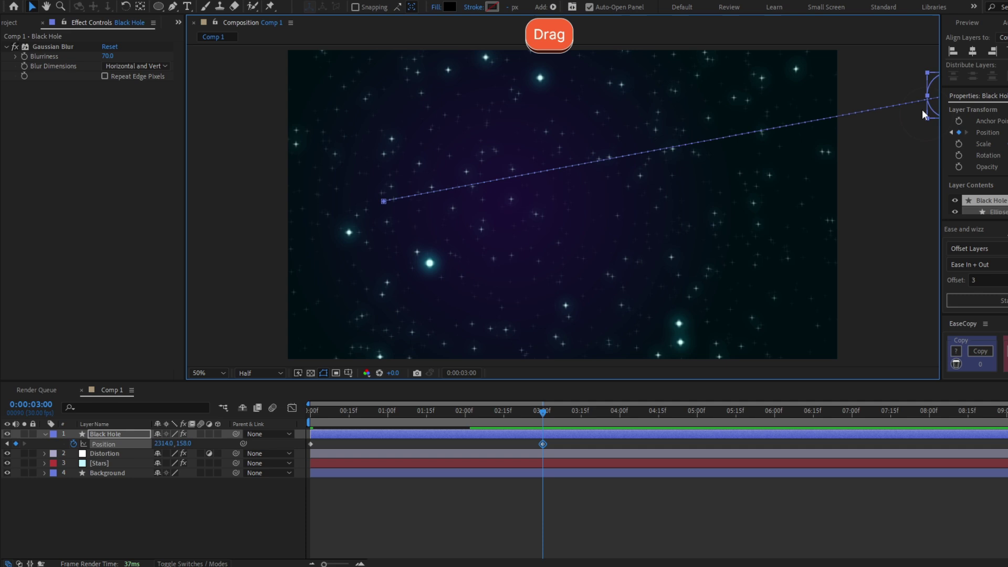
key("n")
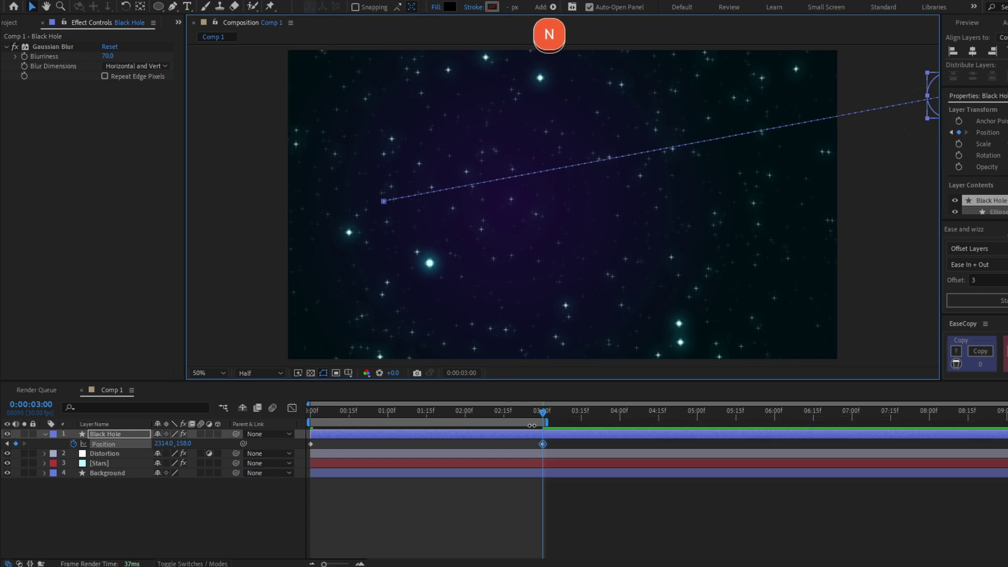
left_click(82, 460)
key("space")
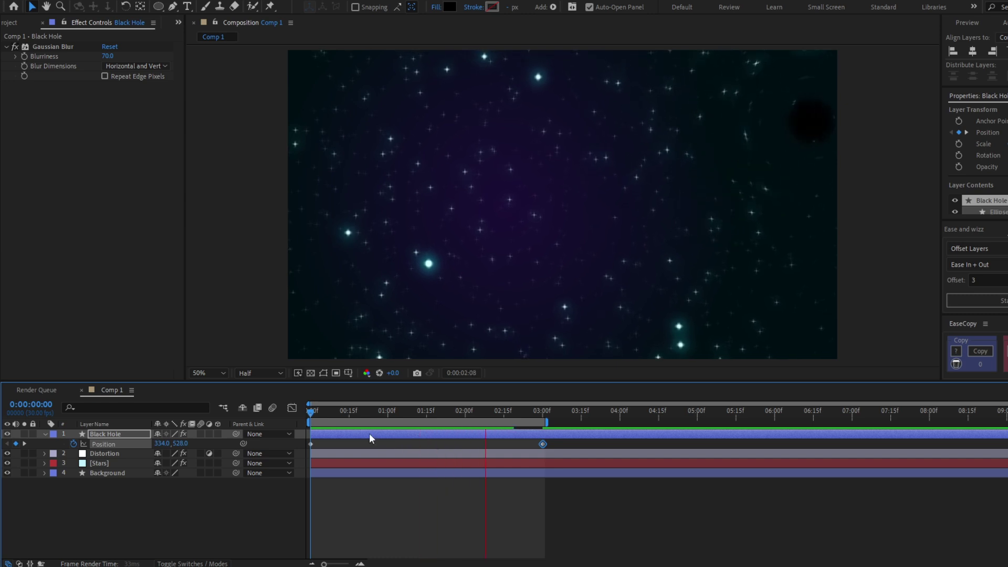
left_click(82, 460)
key("space")
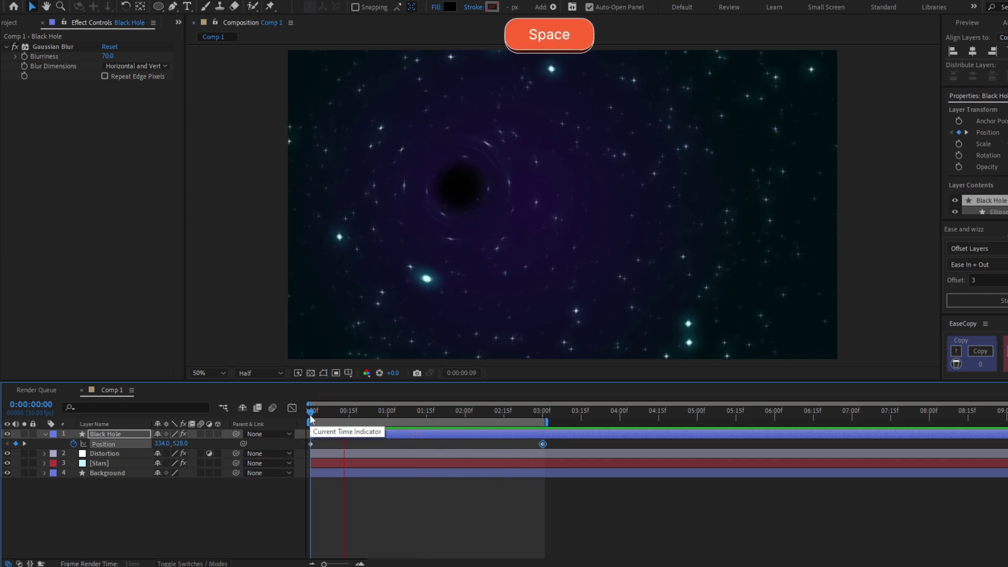
left_click(82, 460)
Remove the Black Hole's movement and bring up the Stars layer's CC Ball Action settings.
key("Scroll_Lock")
left_click(111, 457)
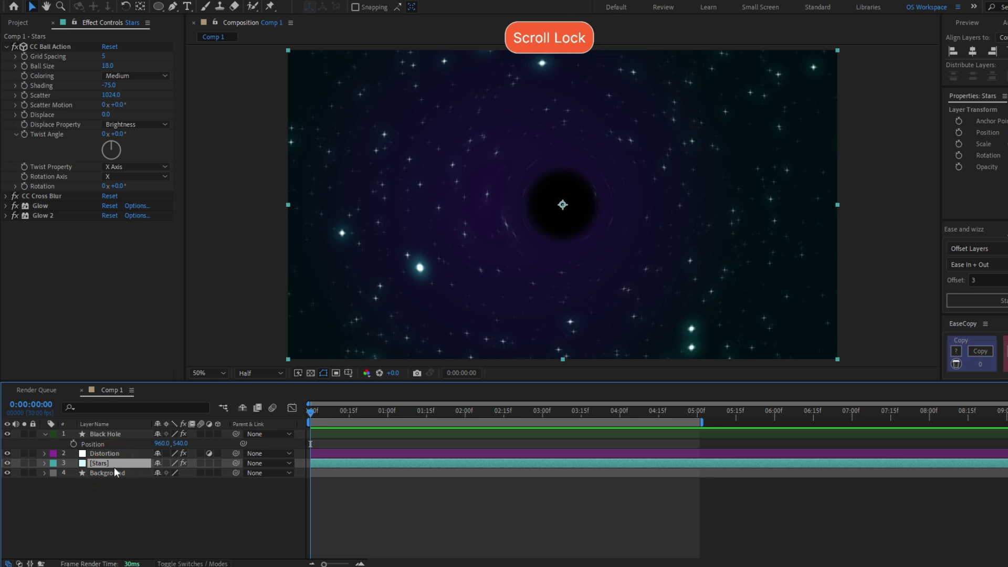
left_click(74, 50)
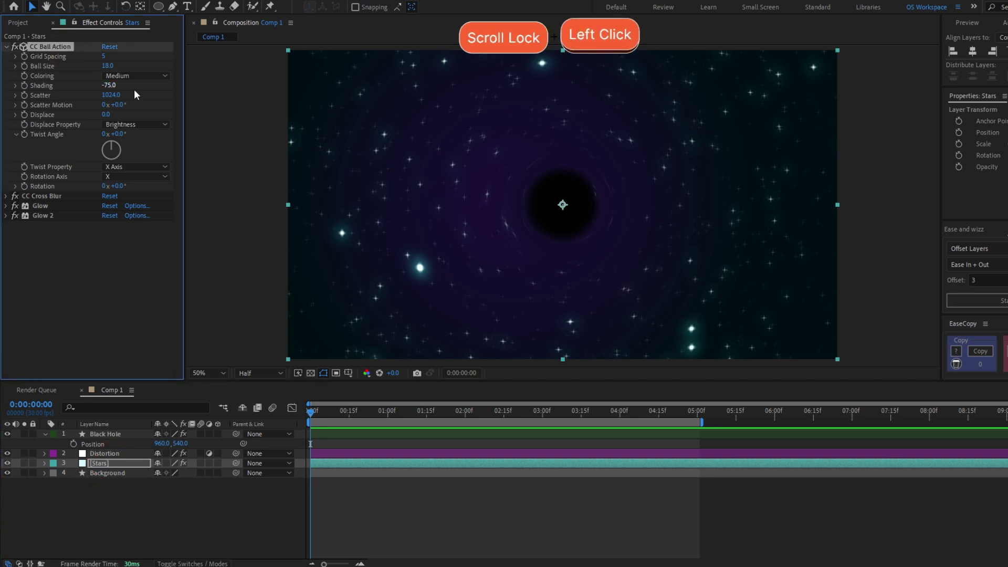
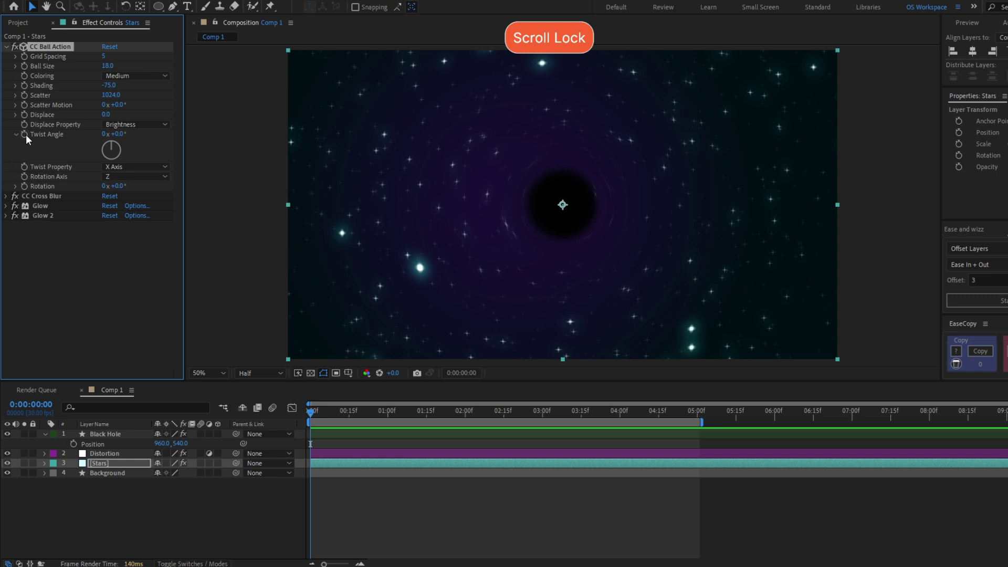
Keyframe the stars' Twist Angle from 0 at 0s to one full turn at 5s.
left_click(29, 140)
key("u")
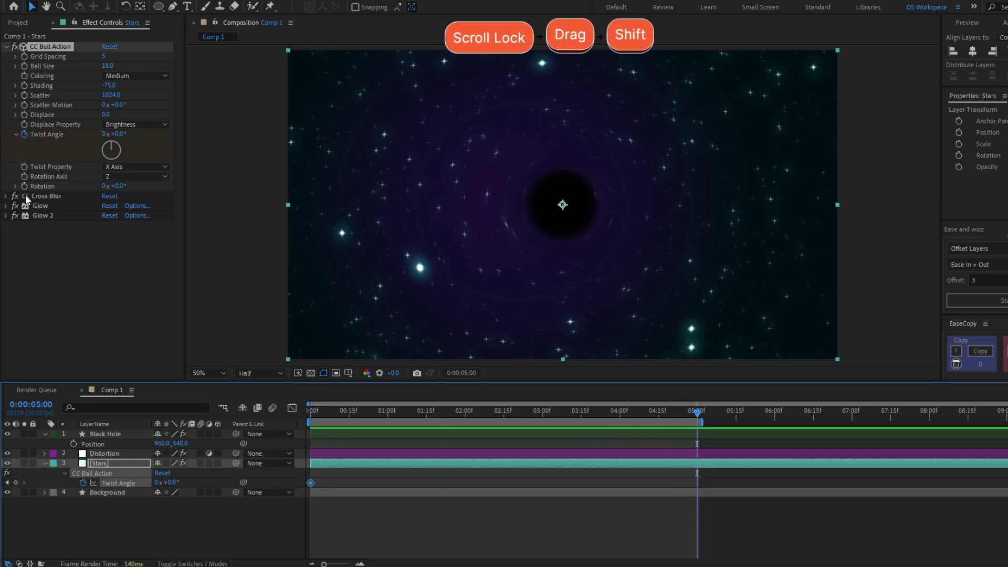
left_click(105, 138)
key("1")
key("Return")
left_click(562, 531)
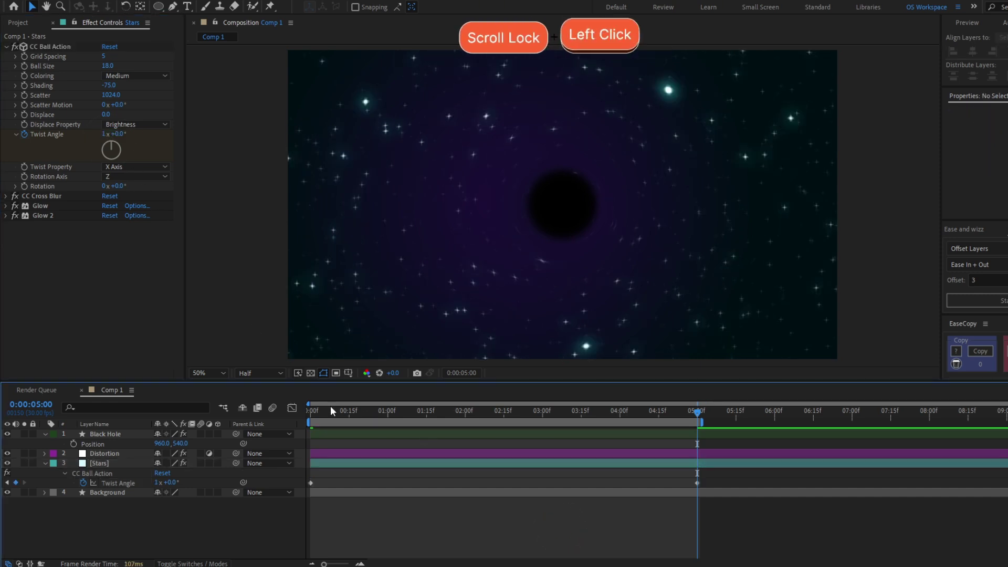
key("space")
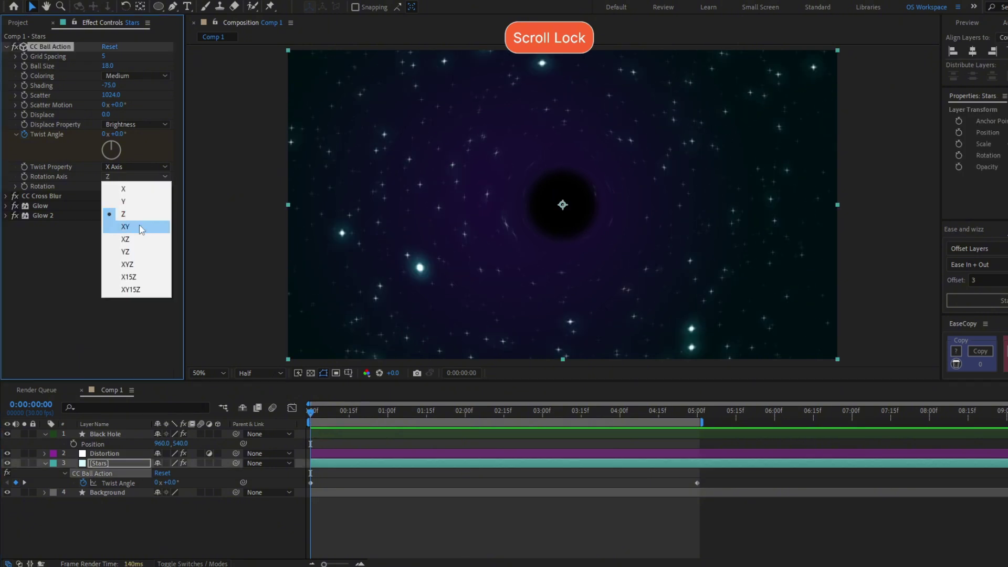
Change the twist Rotation Axis to Y and preview the twisting star animation.
left_click(141, 229)
left_click(315, 406)
key("s")
key("space")
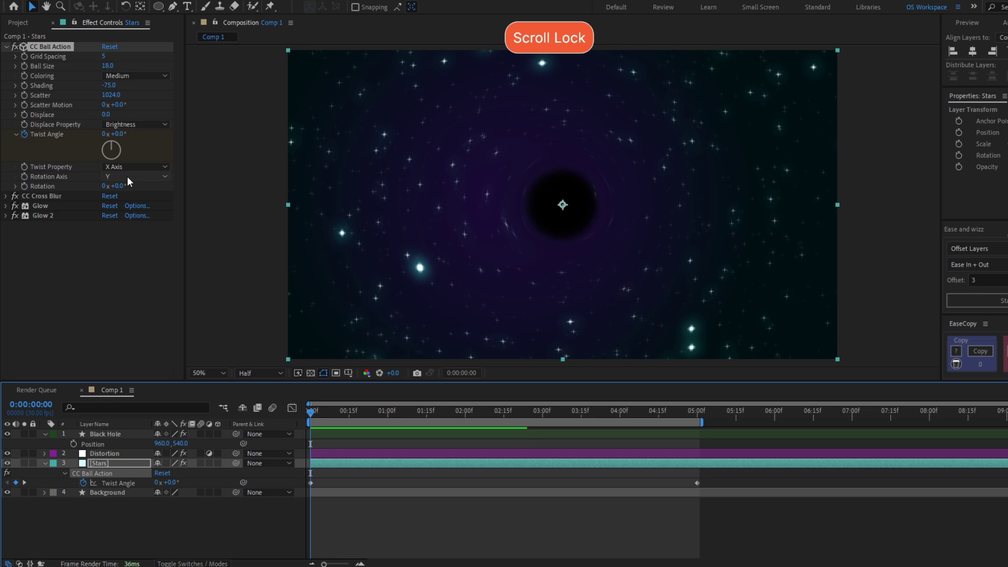
key("space")
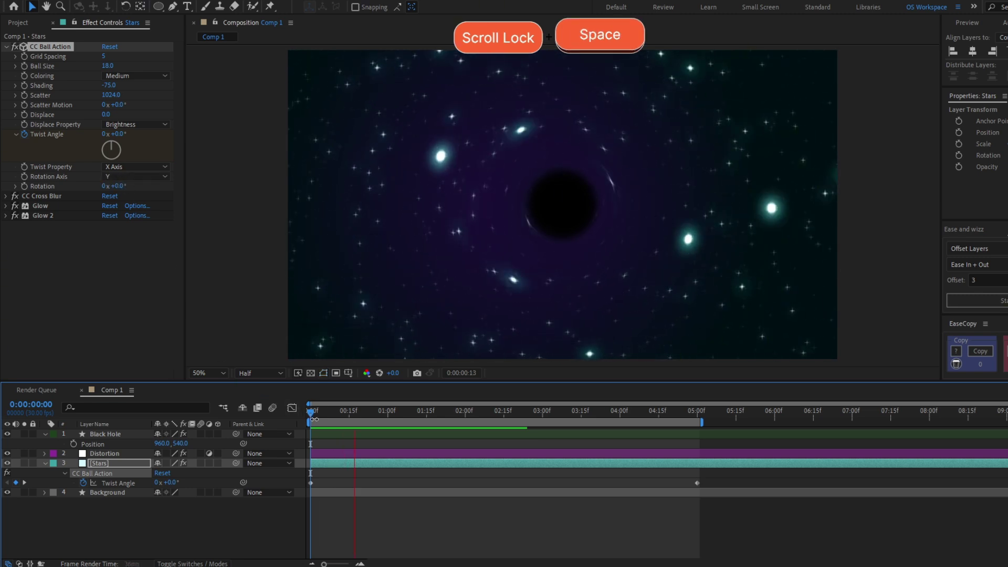